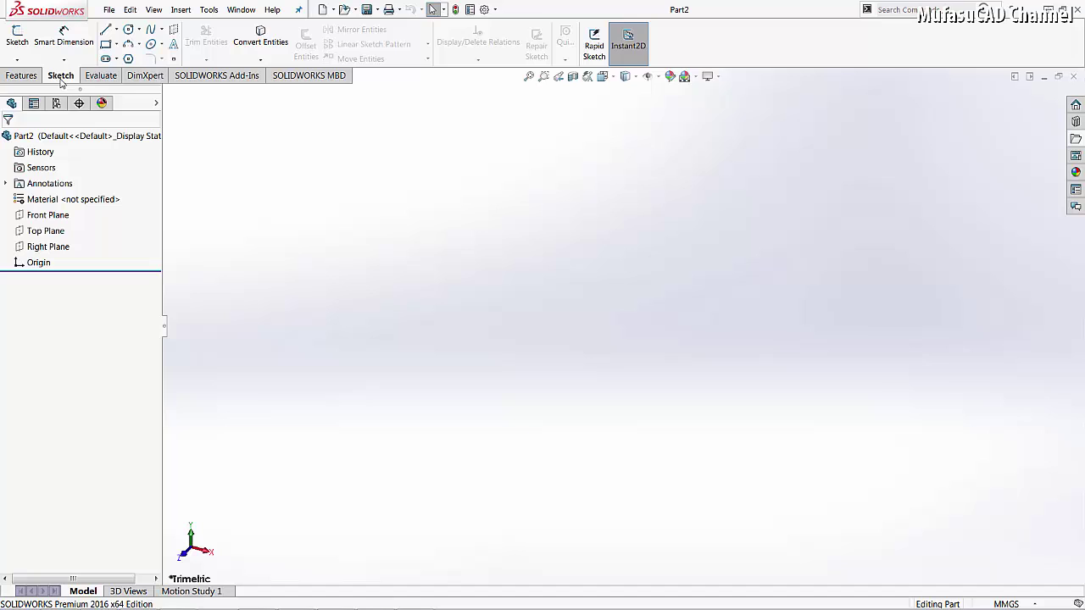
Start a new sketch and choose the Top Plane as its sketch plane
left_click(18, 42)
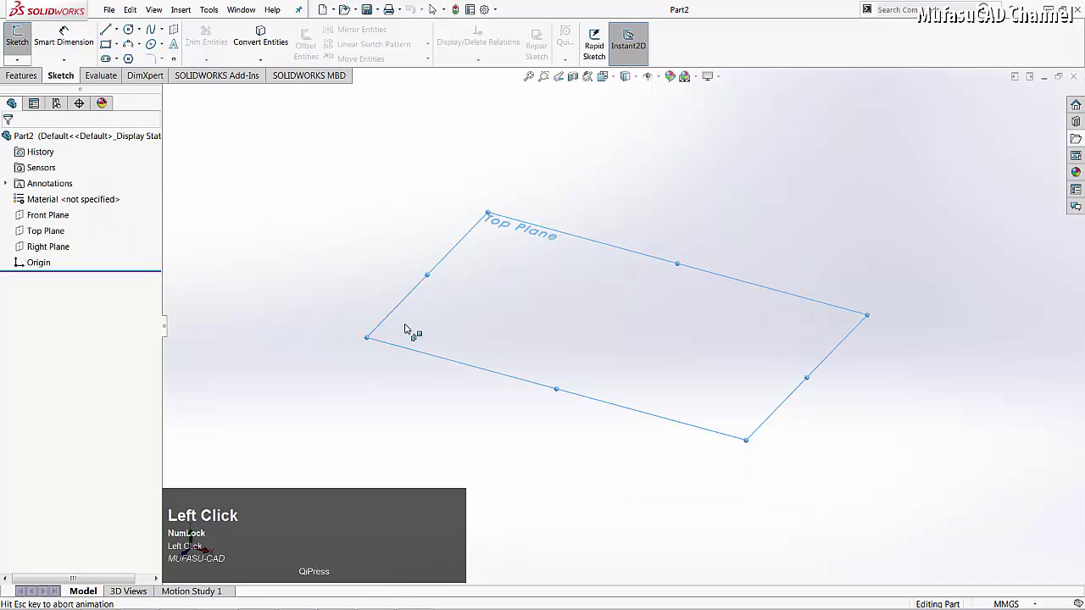
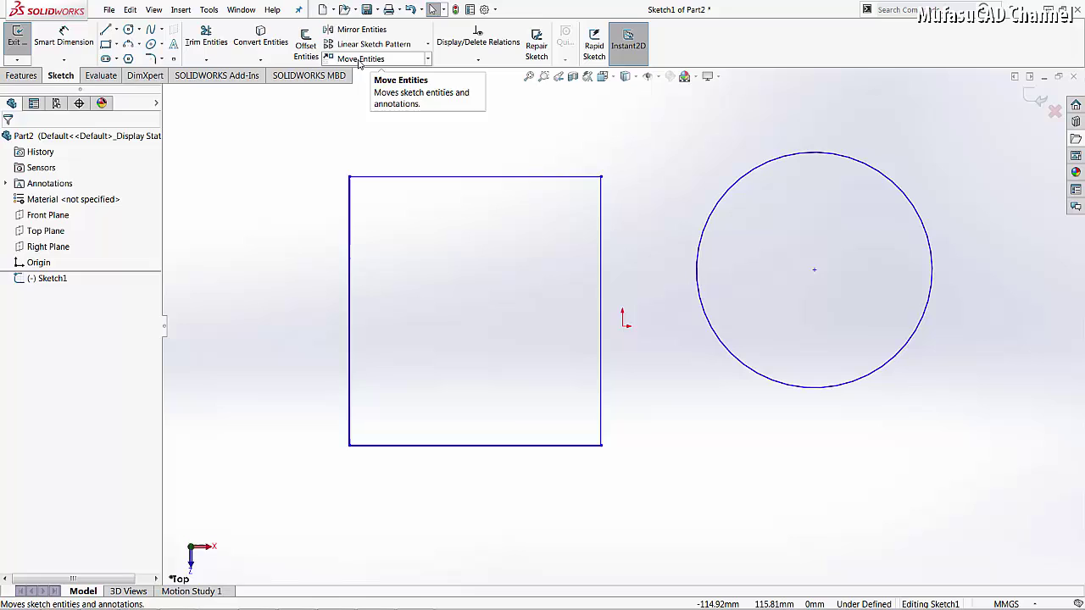
With Move Entities From/To, move the circle so its centre lands on the square's top-left corner
left_click(362, 62)
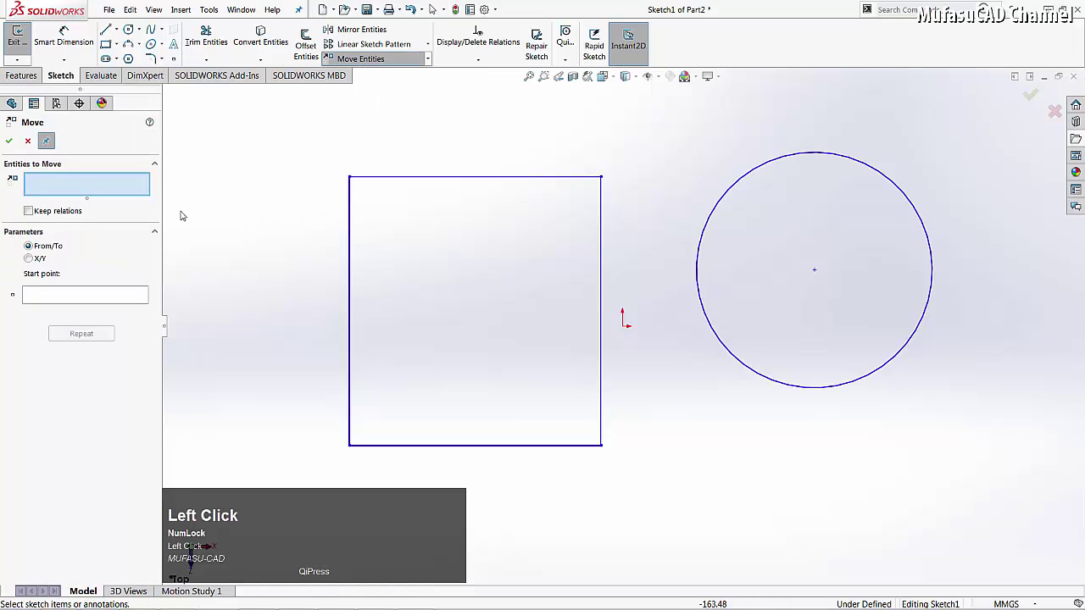
left_click_drag(52, 182, 56, 298)
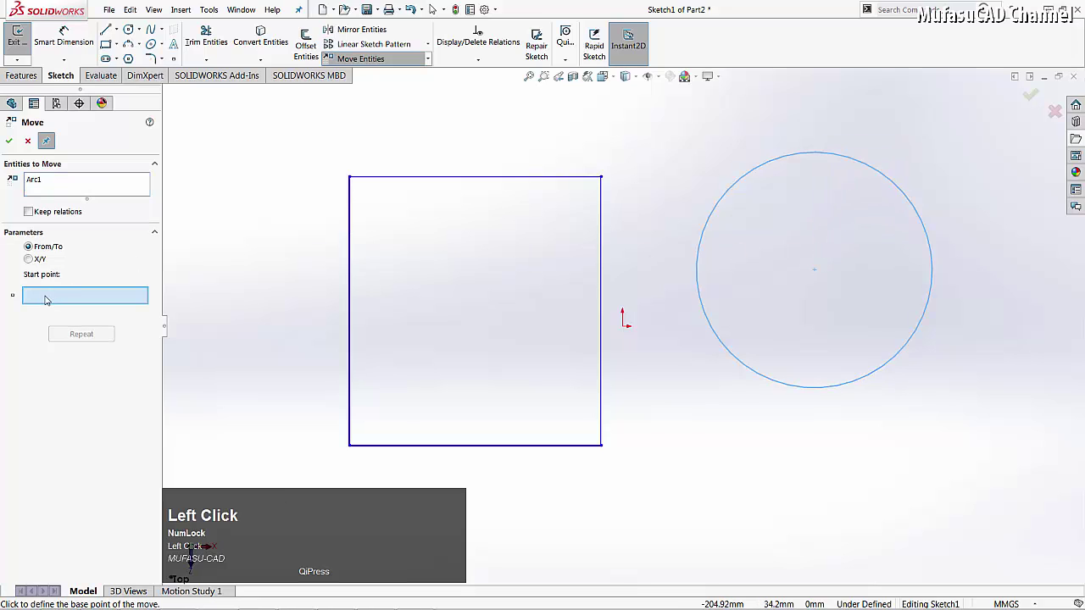
left_click(820, 273)
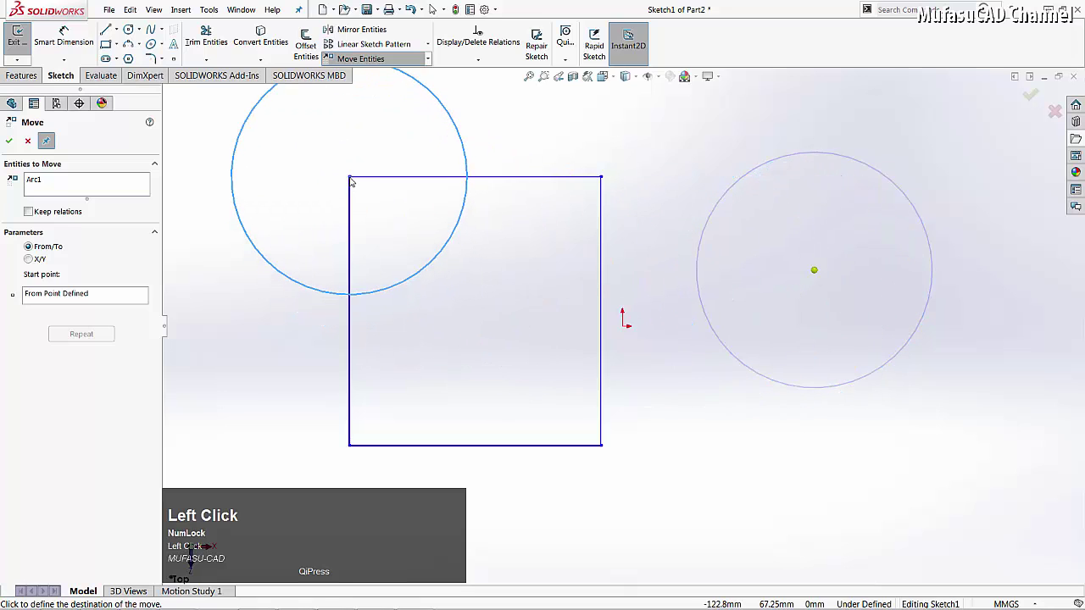
left_click(354, 177)
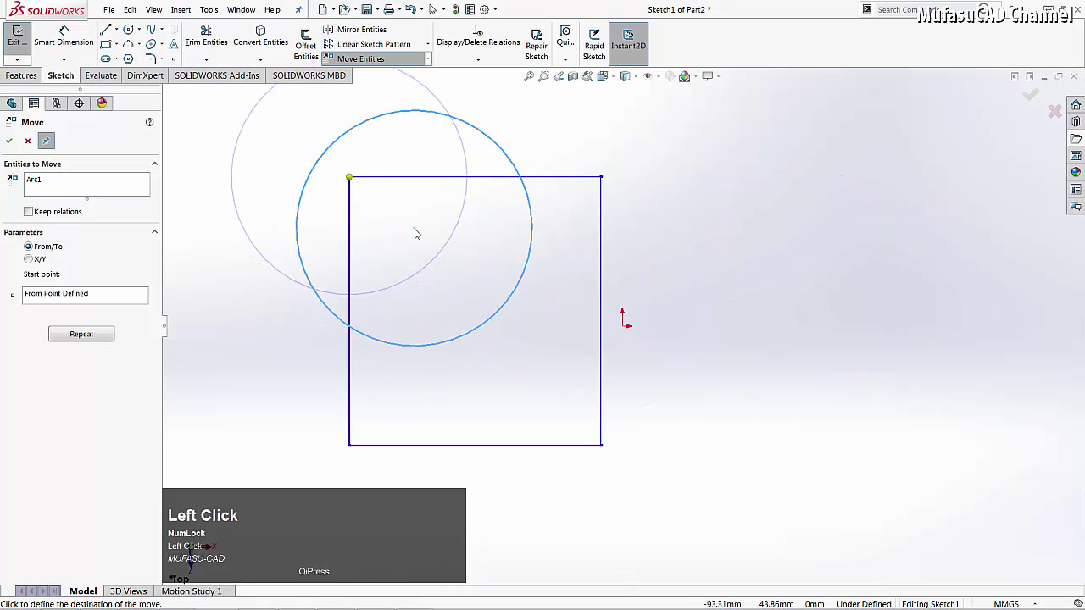
Move the circle again so its centre sits on the square's top-right corner
left_click_drag(13, 144, 79, 301)
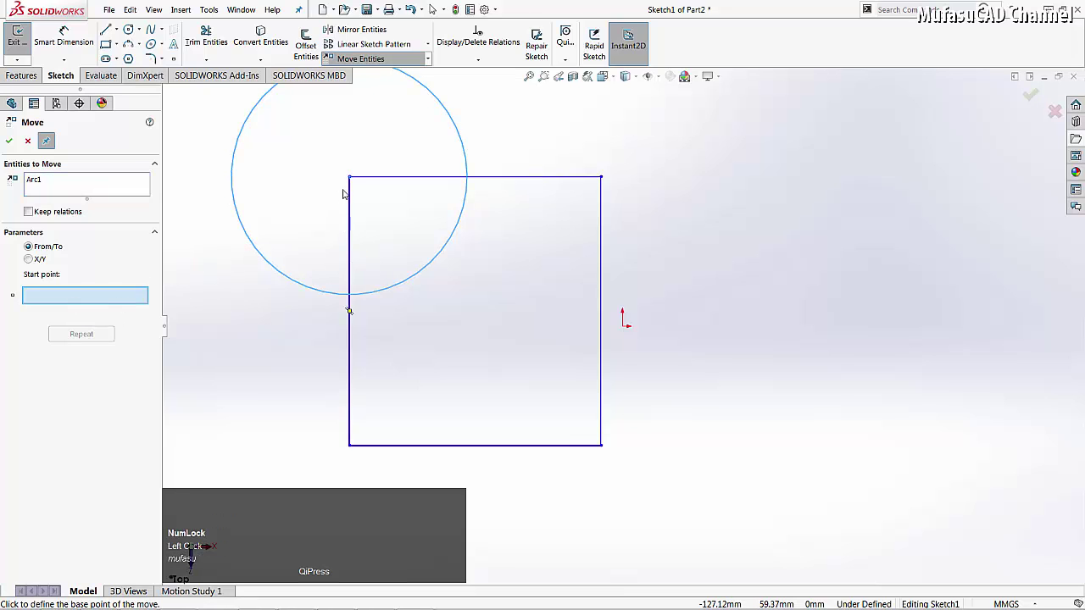
left_click(357, 176)
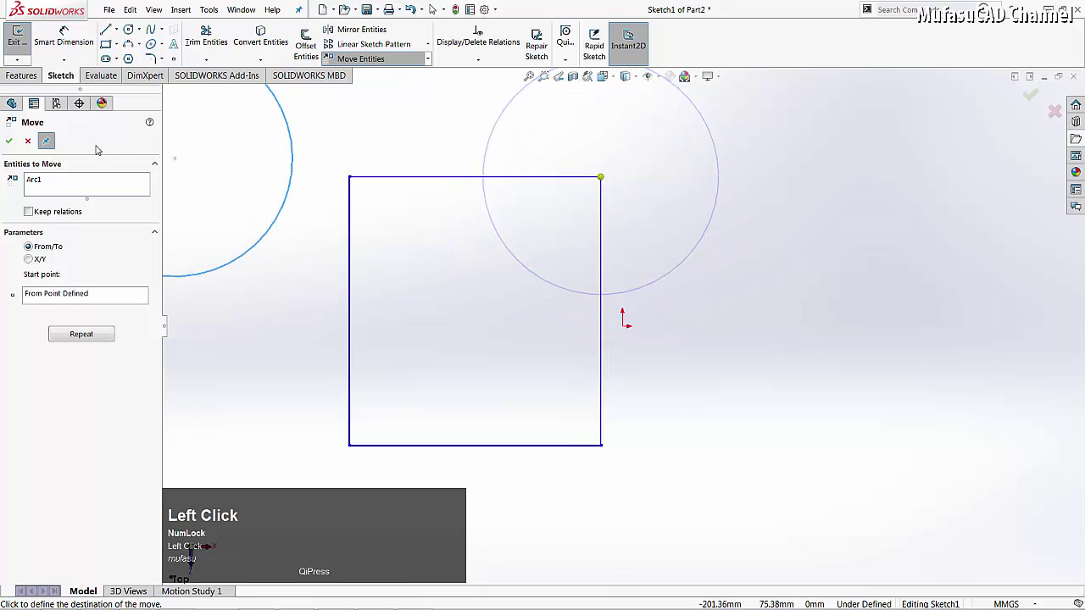
left_click_drag(194, 556, 506, 266)
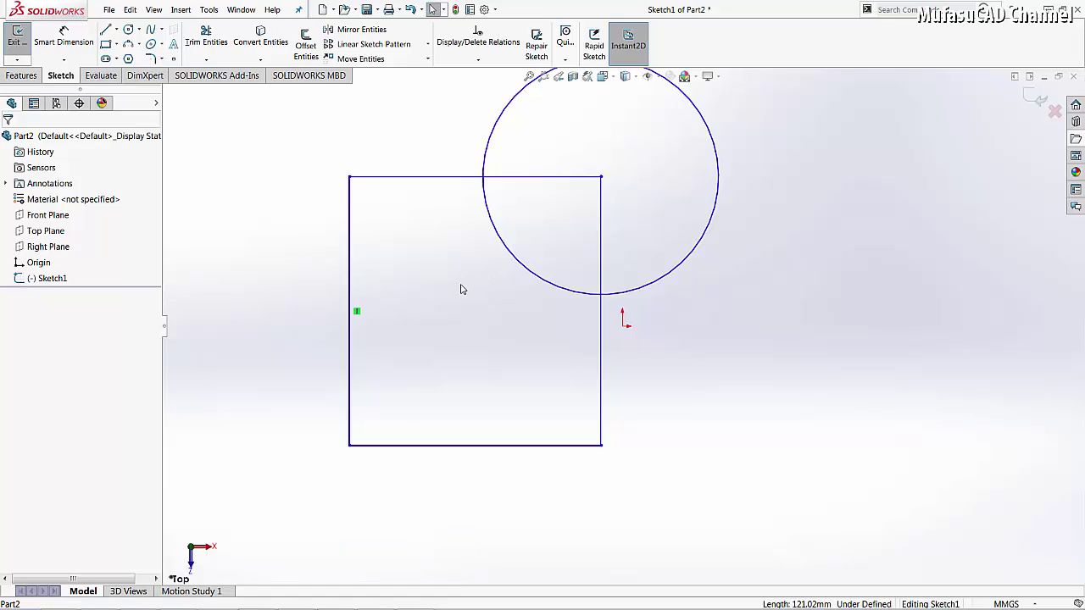
With Keep relations on, move the left edge leftward from its midpoint, stretching the square into a rectangle
left_click(365, 63)
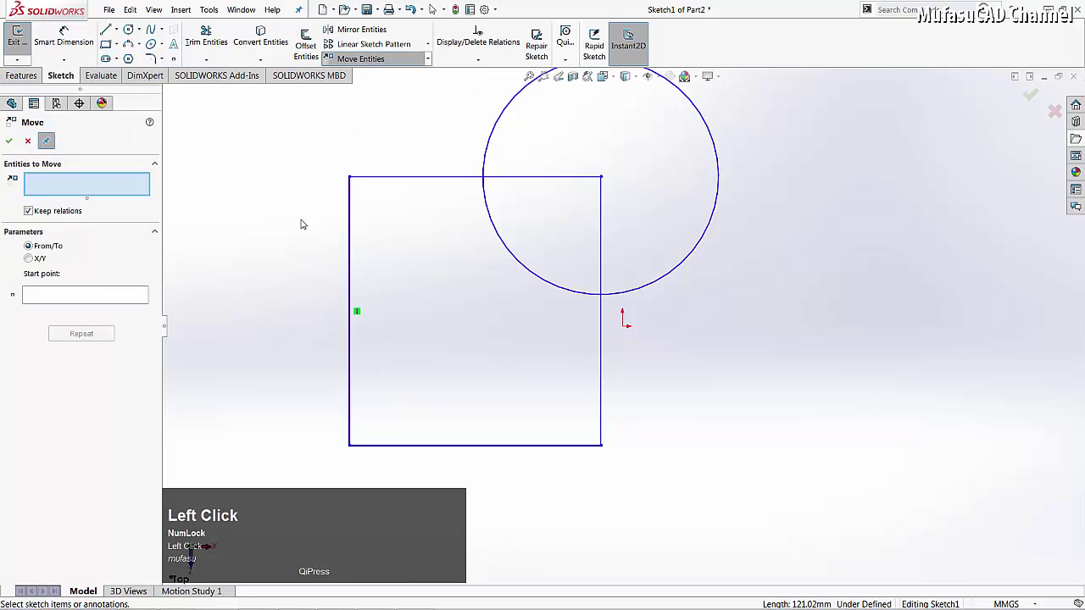
left_click(352, 256)
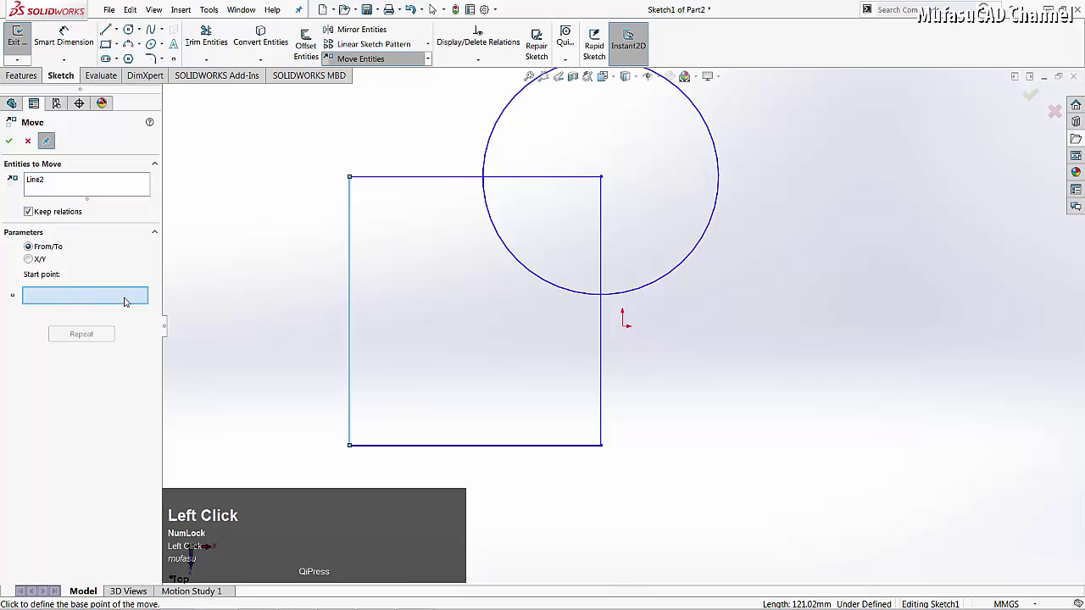
left_click(352, 312)
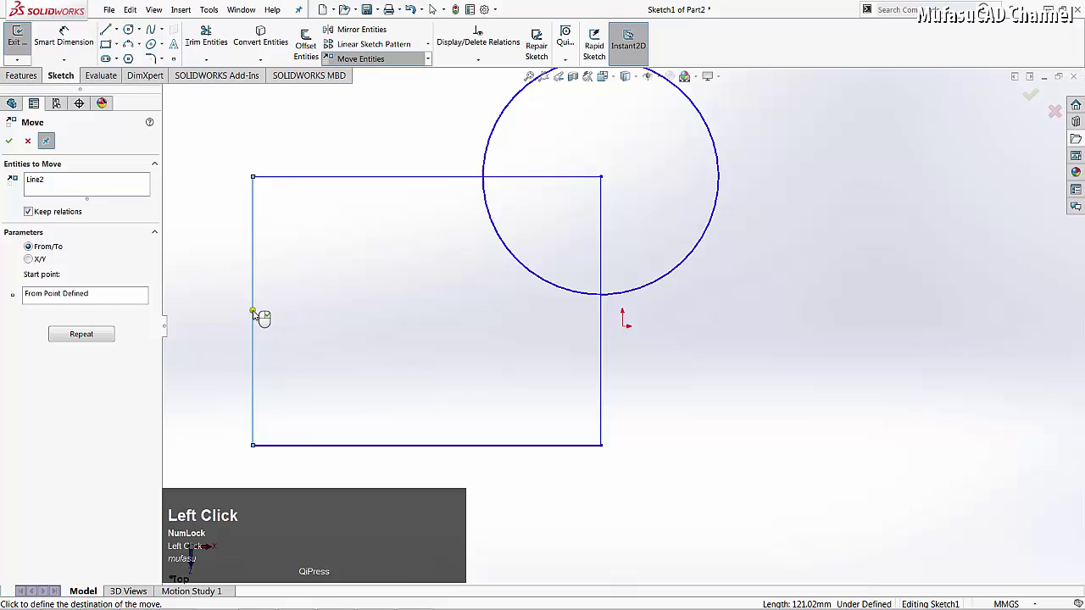
left_click_drag(16, 145, 254, 287)
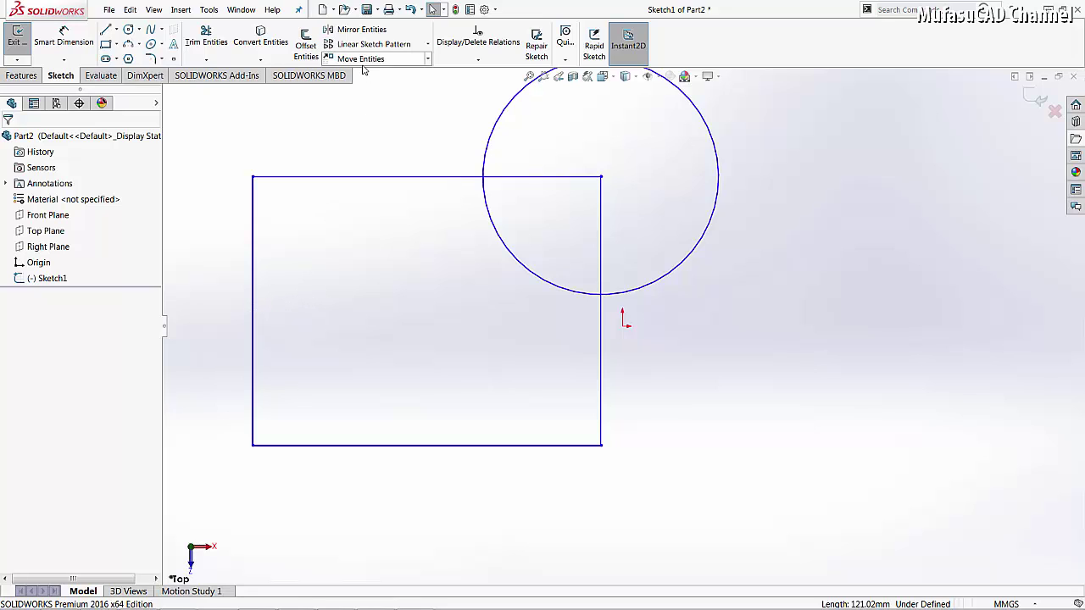
With Keep relations off, move the left edge inward, leaving the top and bottom lines overhanging
left_click(366, 68)
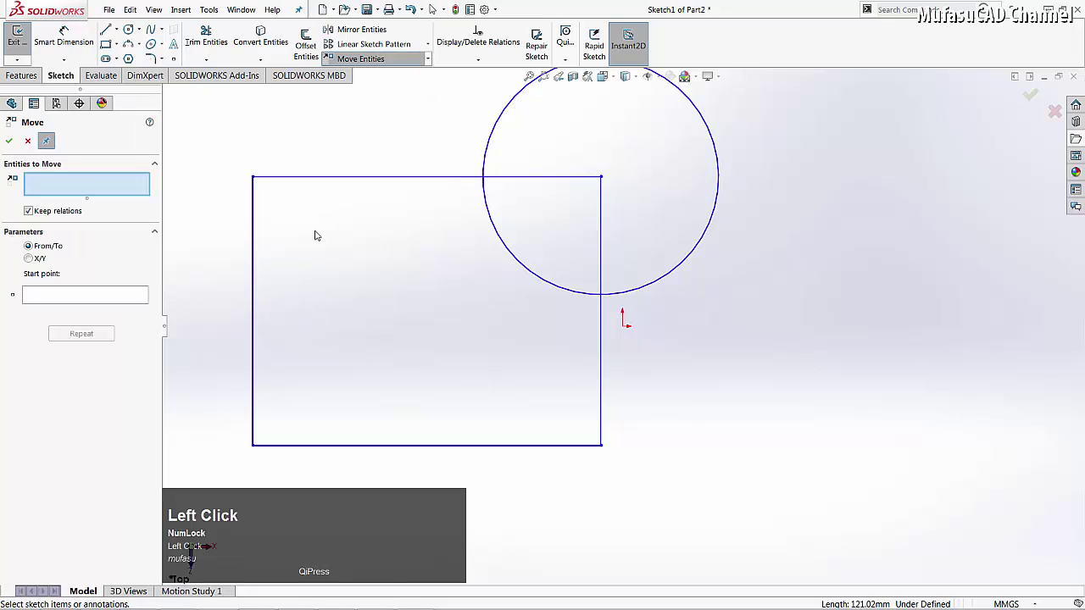
left_click(259, 271)
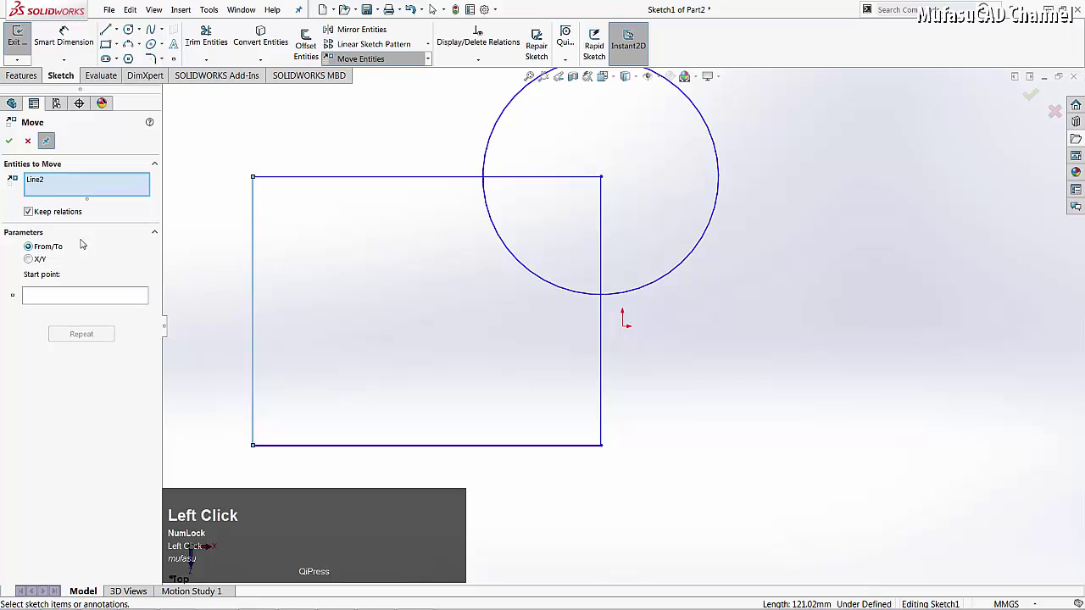
left_click(31, 214)
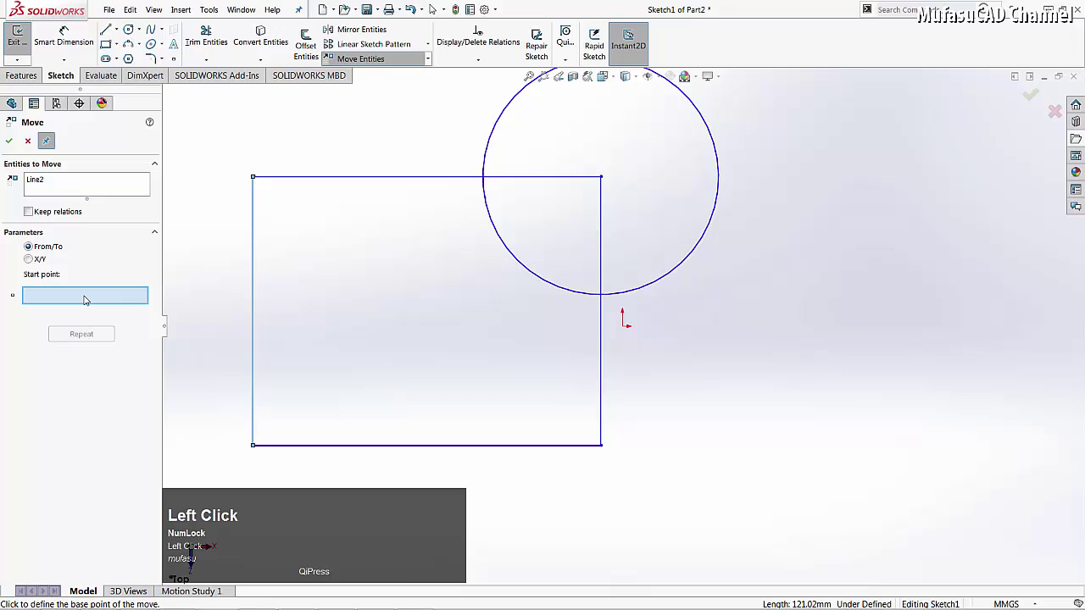
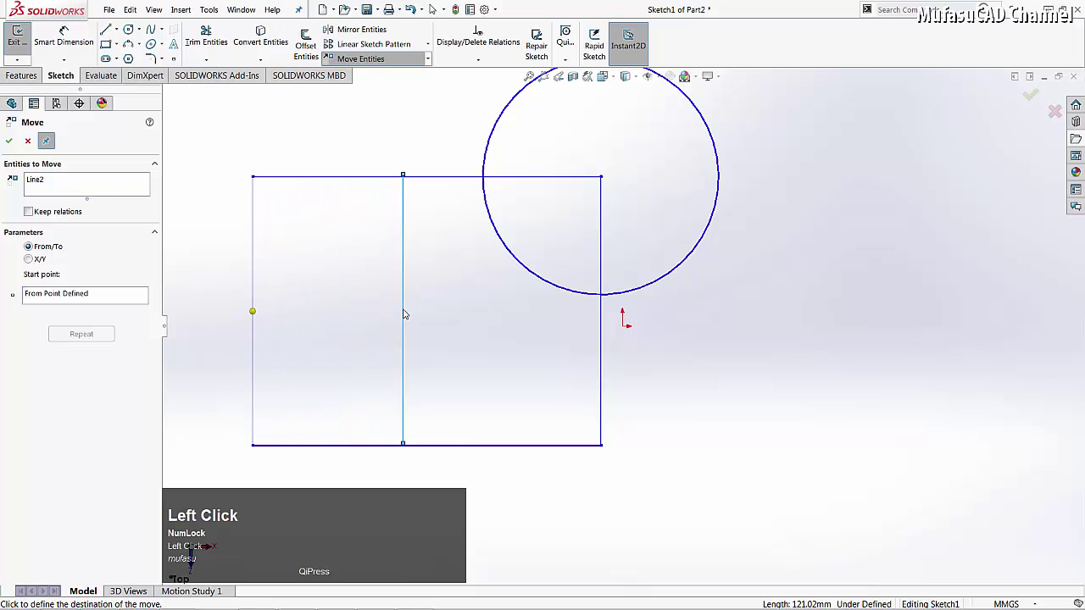
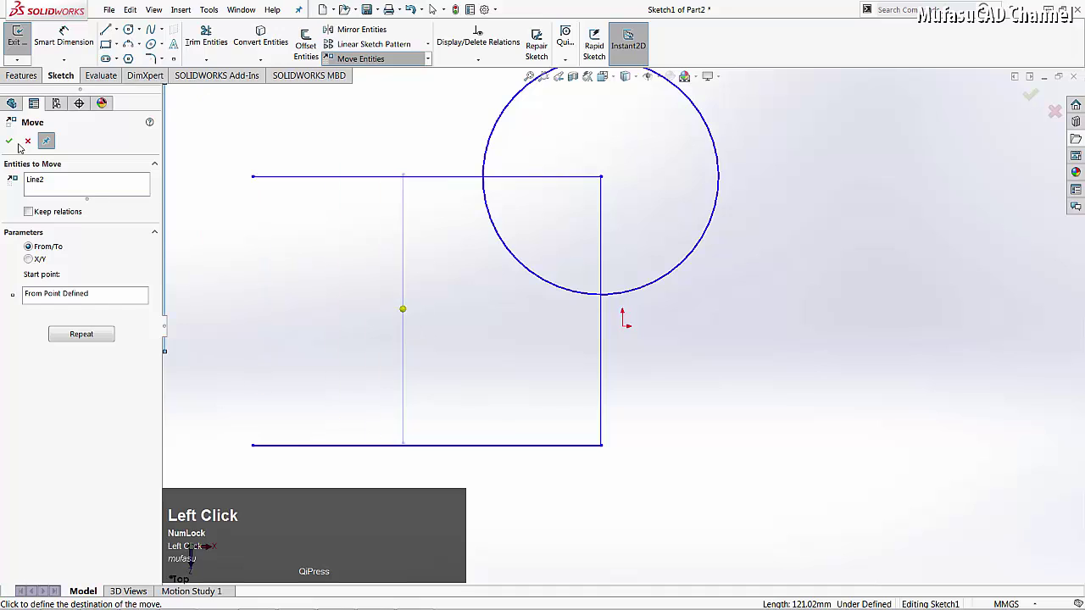
left_click_drag(16, 144, 412, 277)
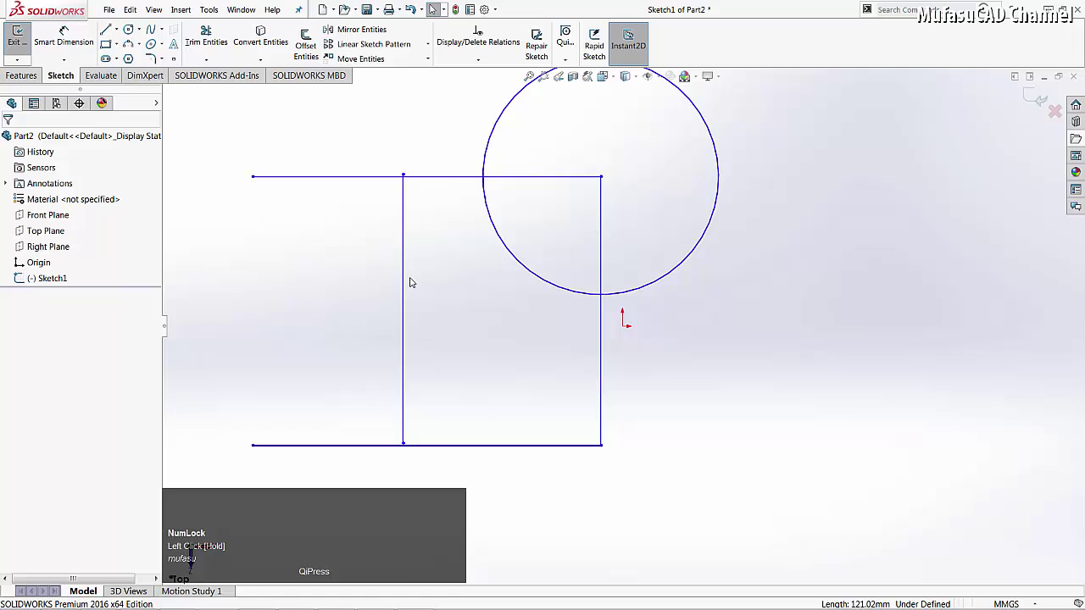
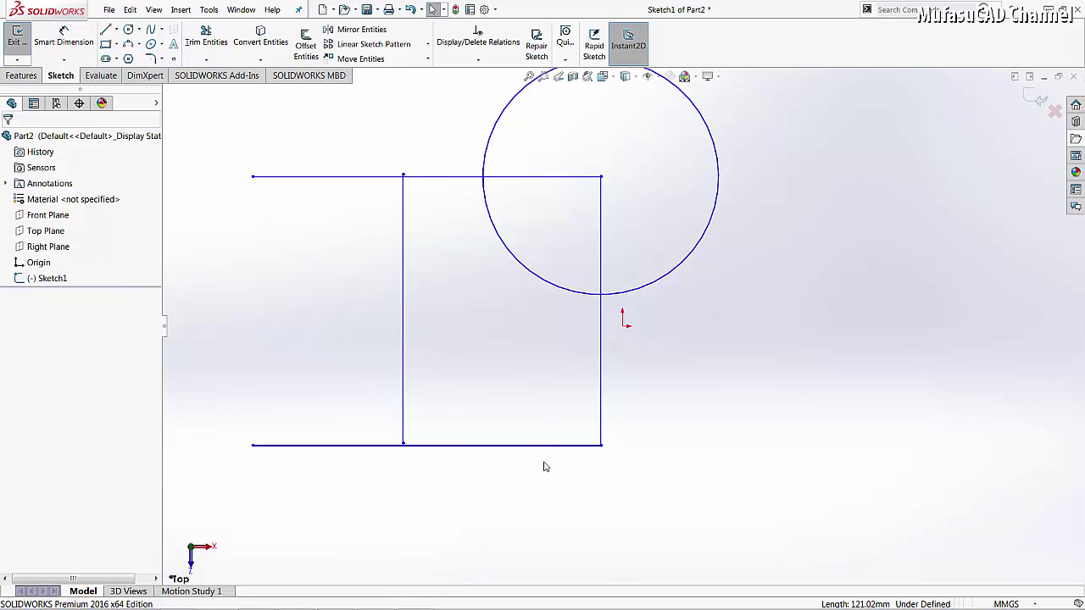
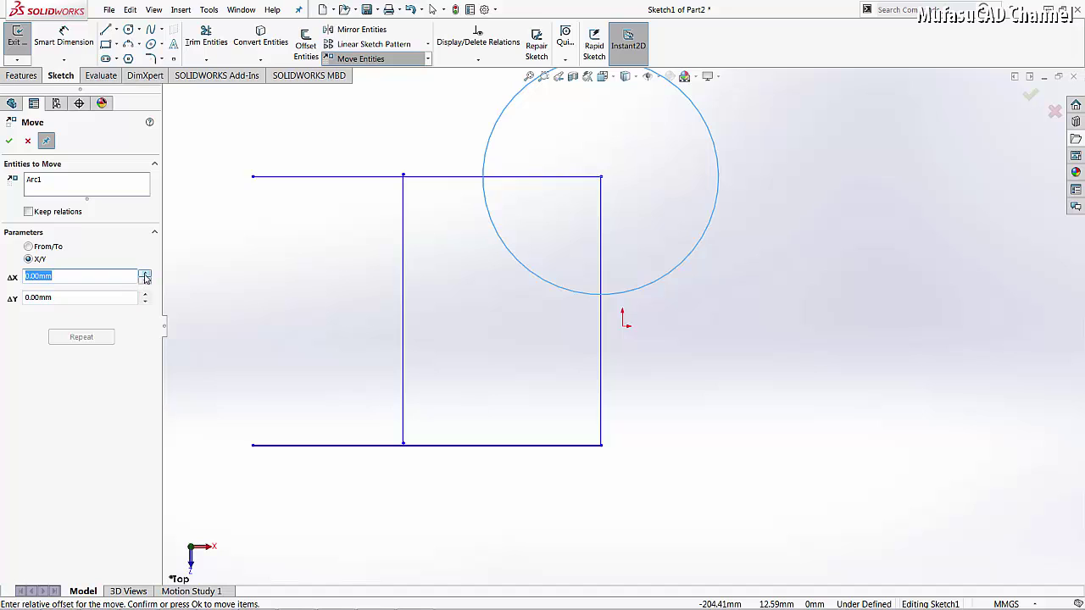
Set ΔX to 40 mm and ΔY to -70 mm and apply the move to the circle
left_click(149, 277)
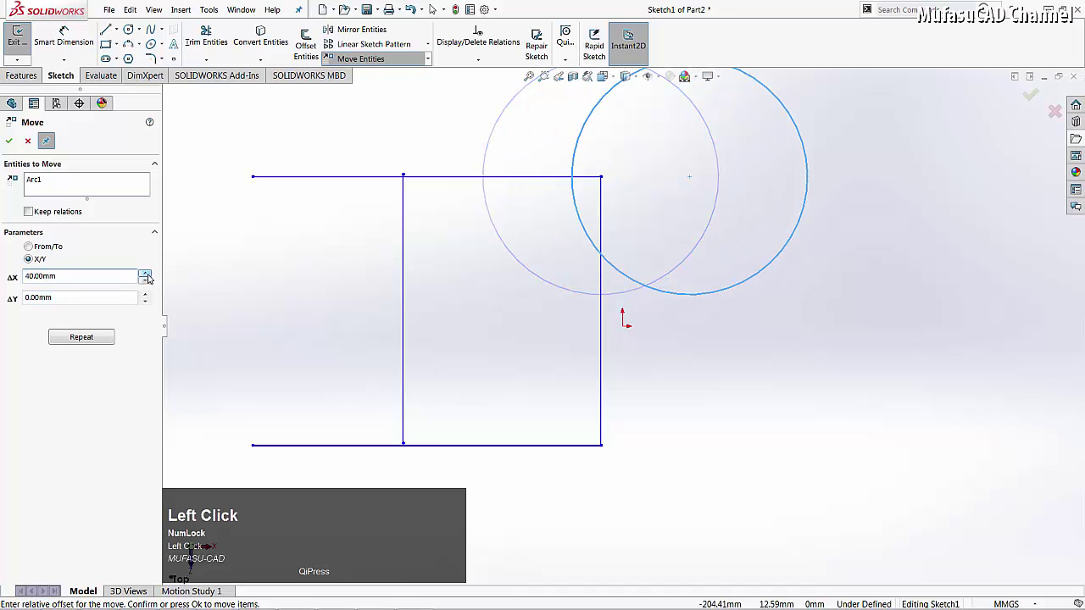
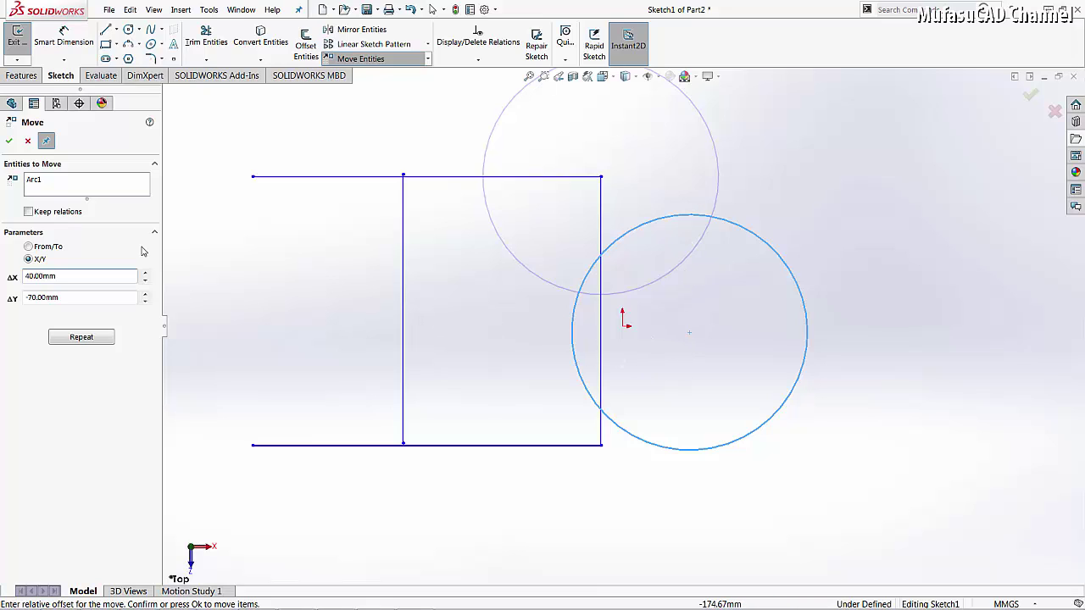
left_click_drag(16, 147, 493, 303)
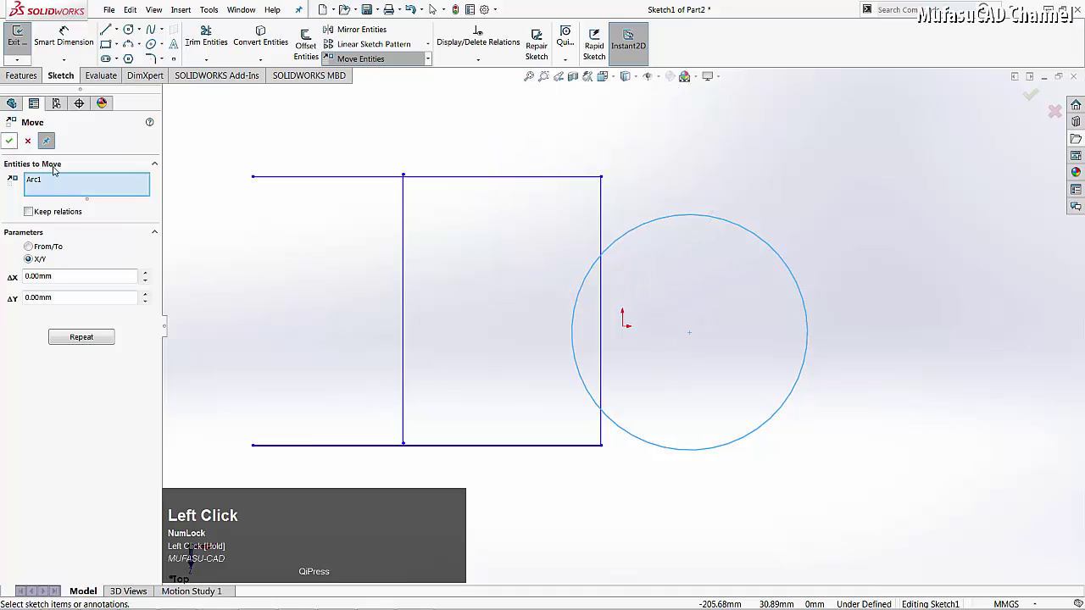